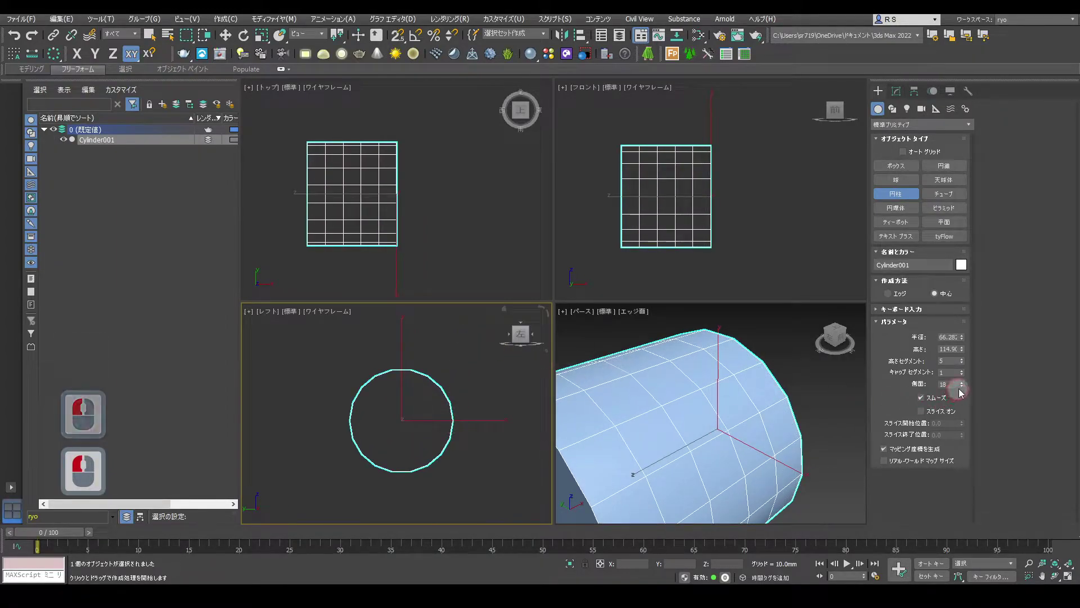
- Raise Cylinder001's Sides to 30 for a rounder outline
click(967, 381)
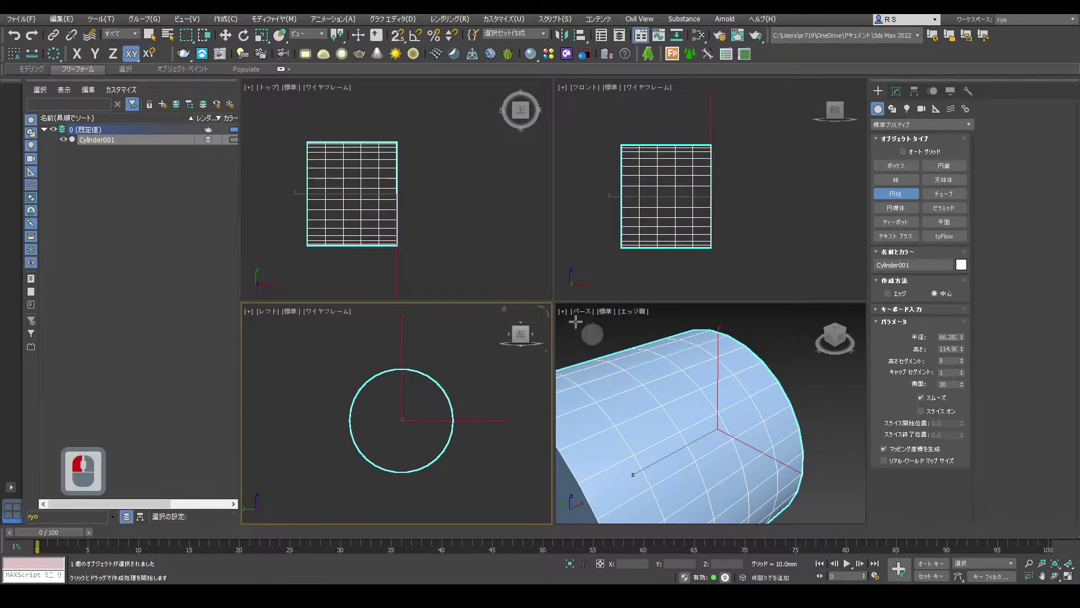
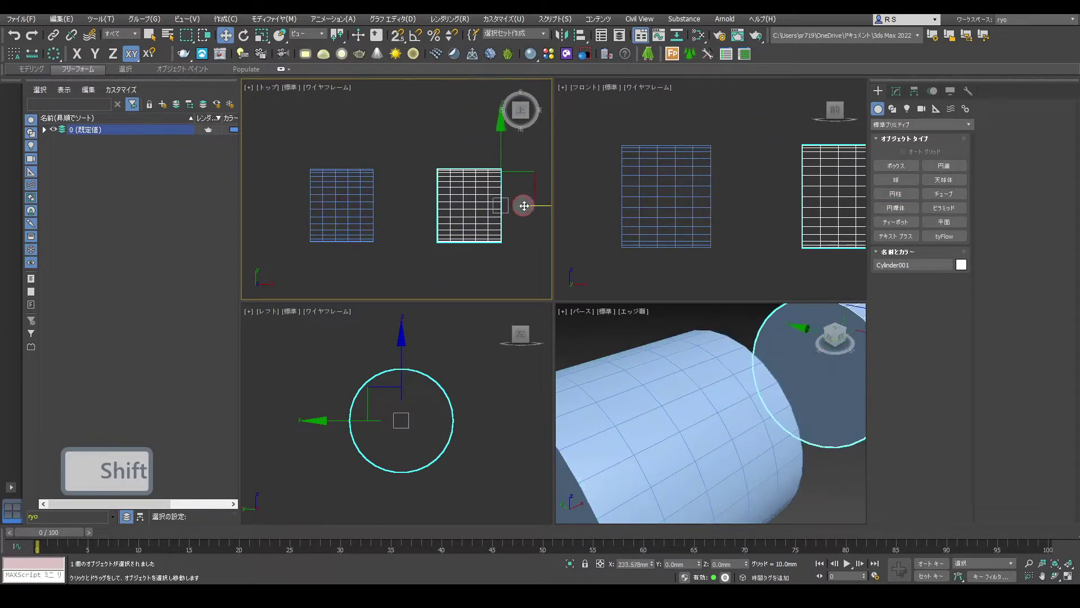
- Shift-drag an independent Copy of the cylinder along X to the right of the original
click(523, 208)
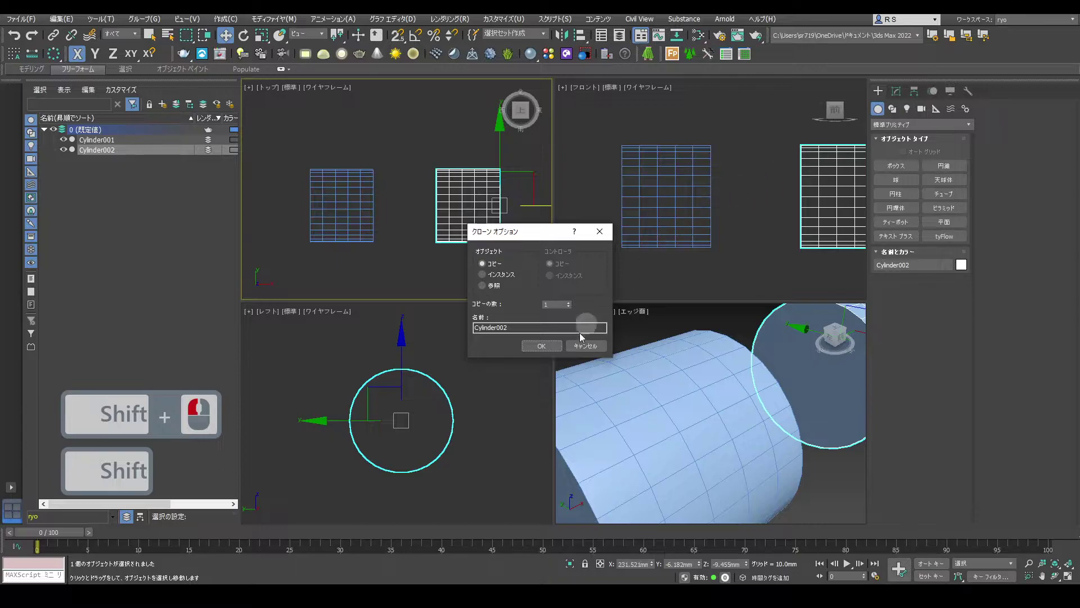
click(563, 351)
click(905, 96)
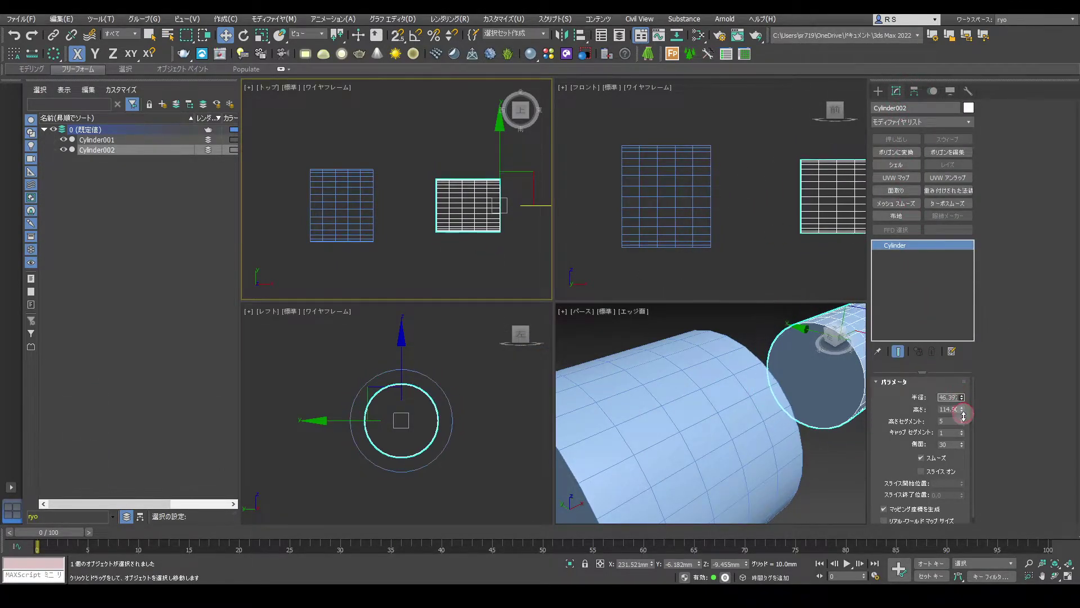
- Reduce the copy's radius to about 36.5 and convert it to editable geometry
click(970, 430)
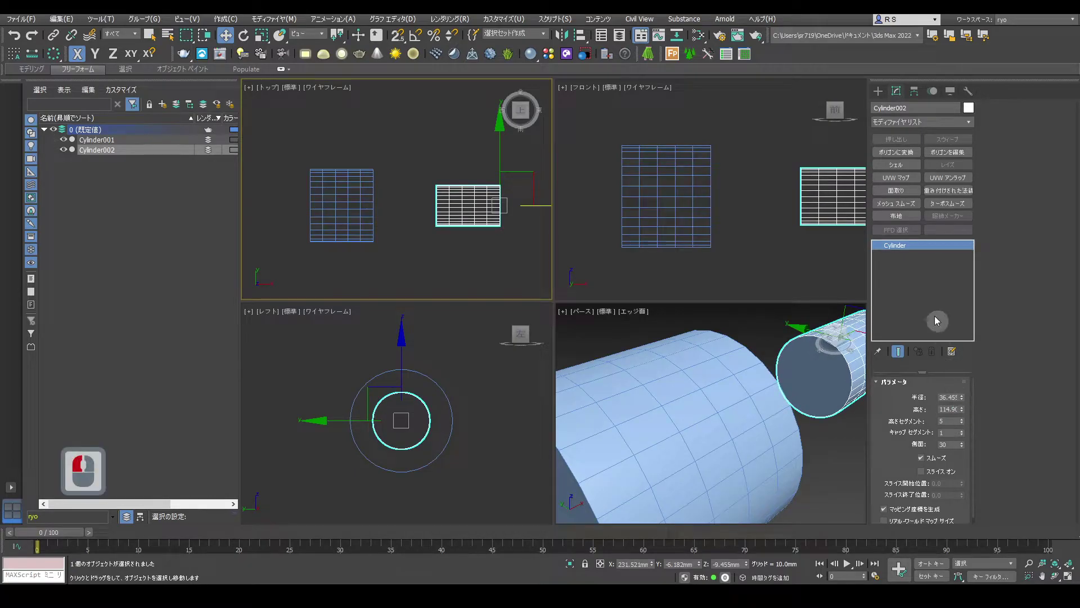
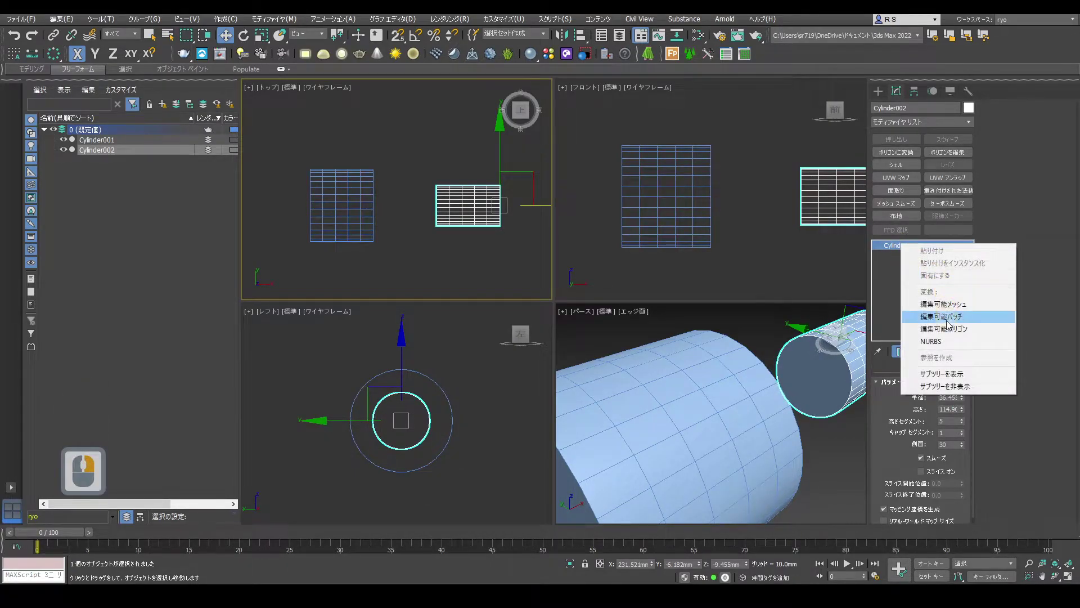
click(953, 337)
click(463, 270)
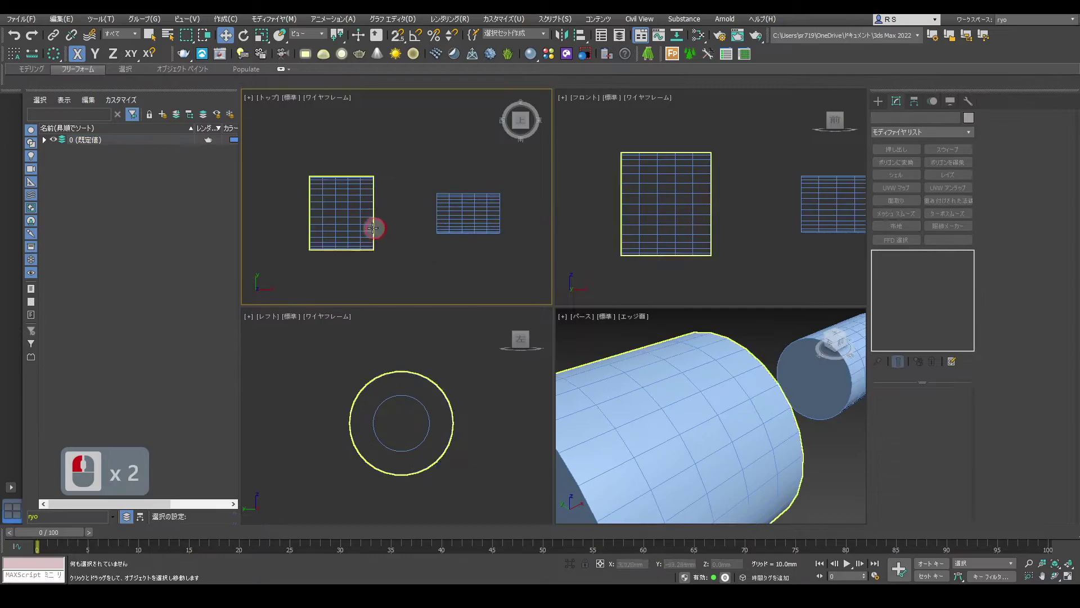
- Convert the wide Cylinder001 to Editable Poly and maximize the perspective viewport
click(370, 227)
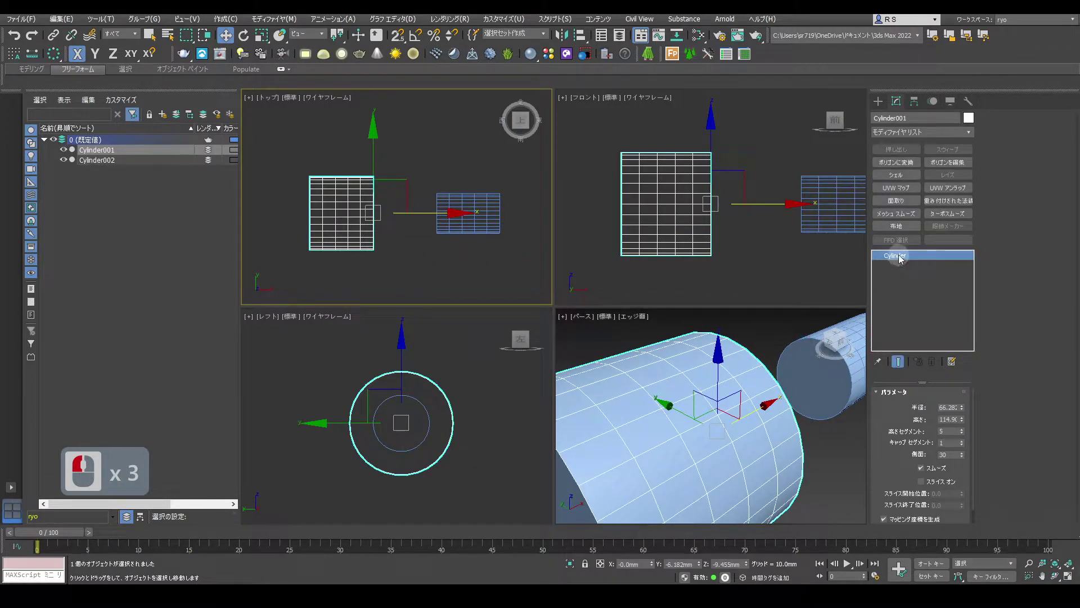
right_click(904, 260)
click(939, 340)
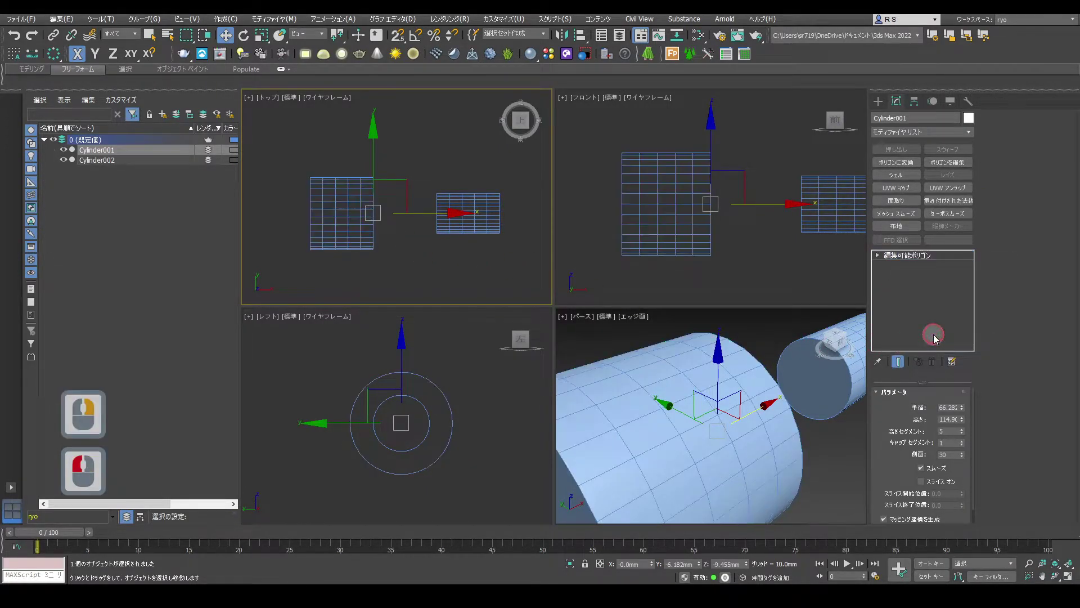
key(alt+w)
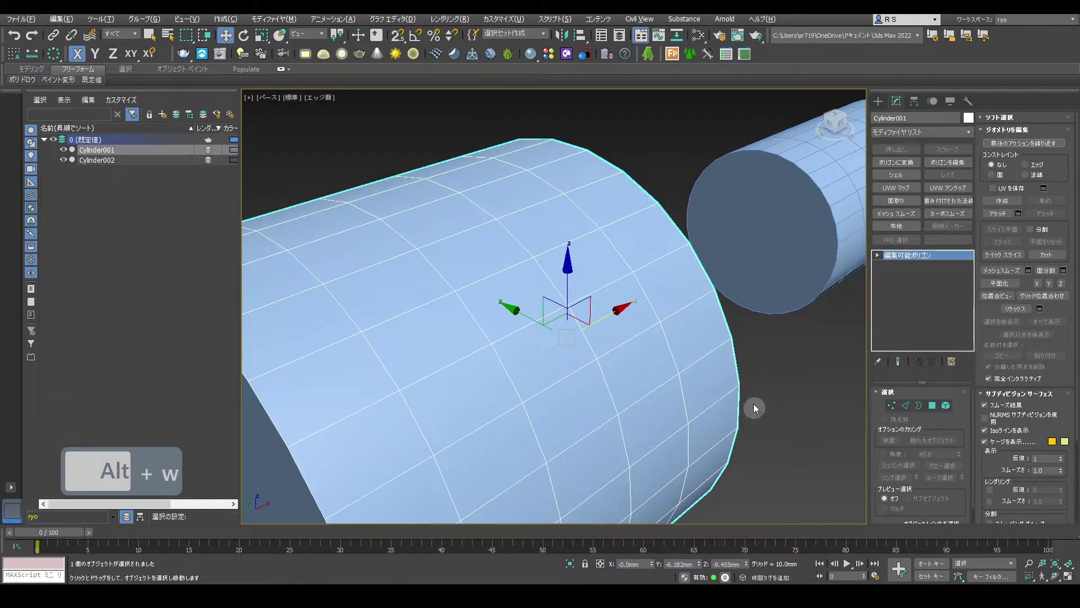
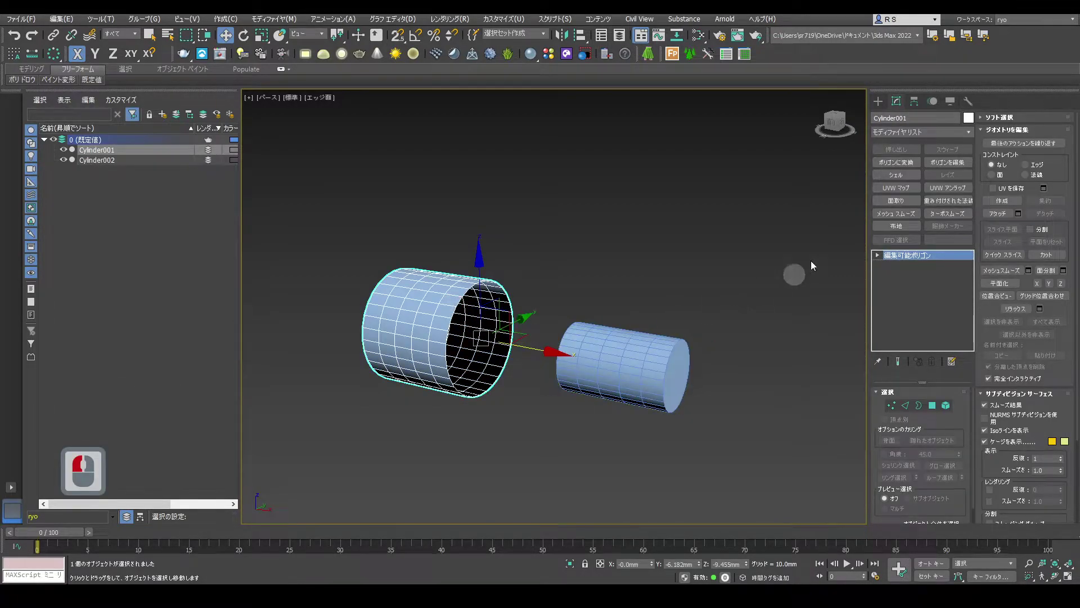
- Start a Connect compound object from the wide cylinder and pick Cylinder002 as an Instance operand
click(882, 111)
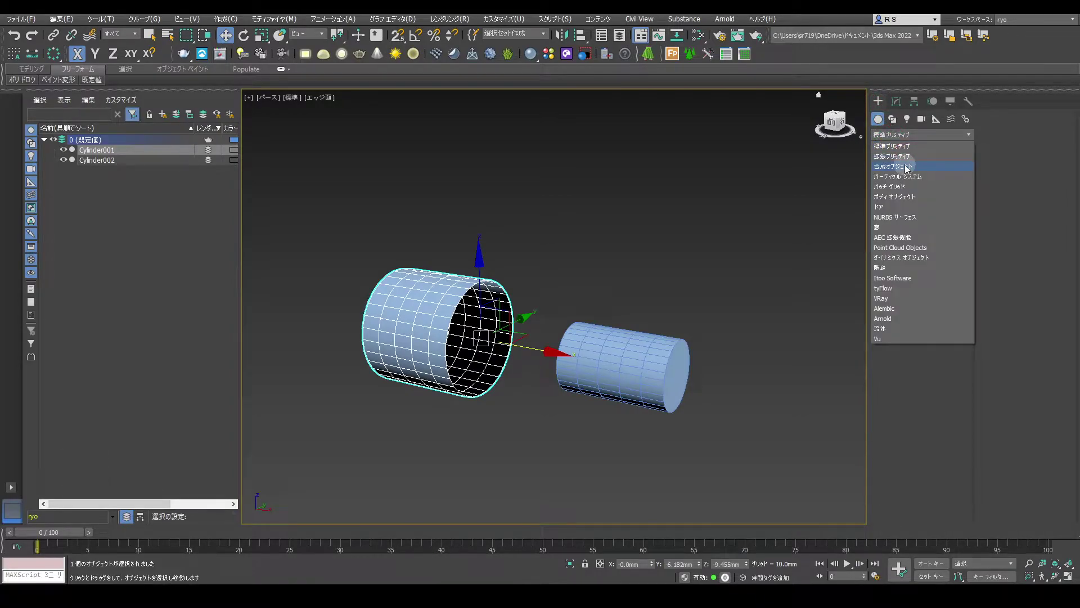
drag(910, 170, 952, 195)
click(951, 195)
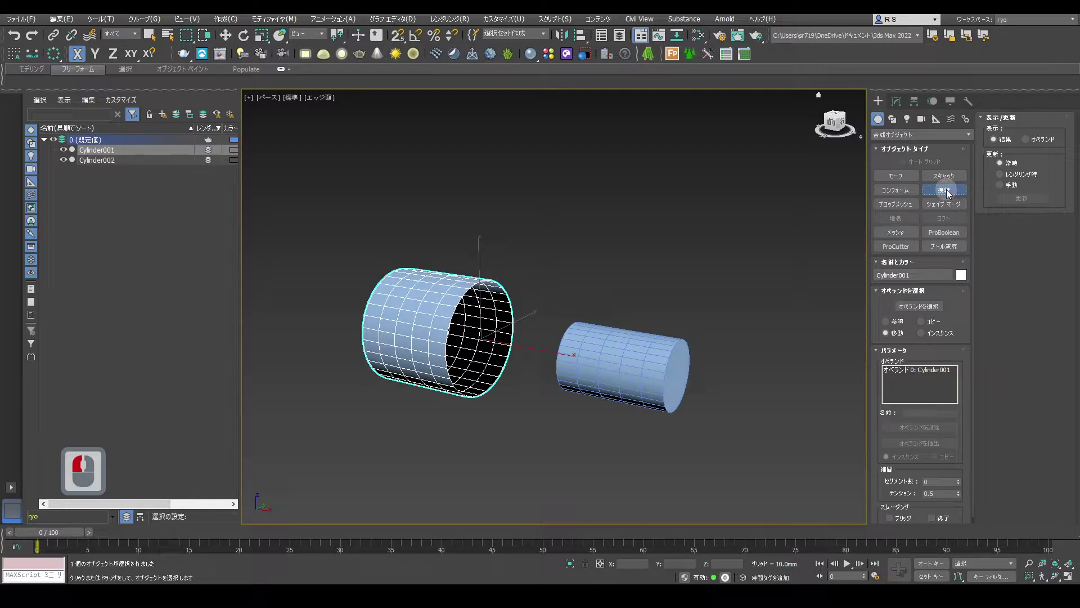
click(952, 195)
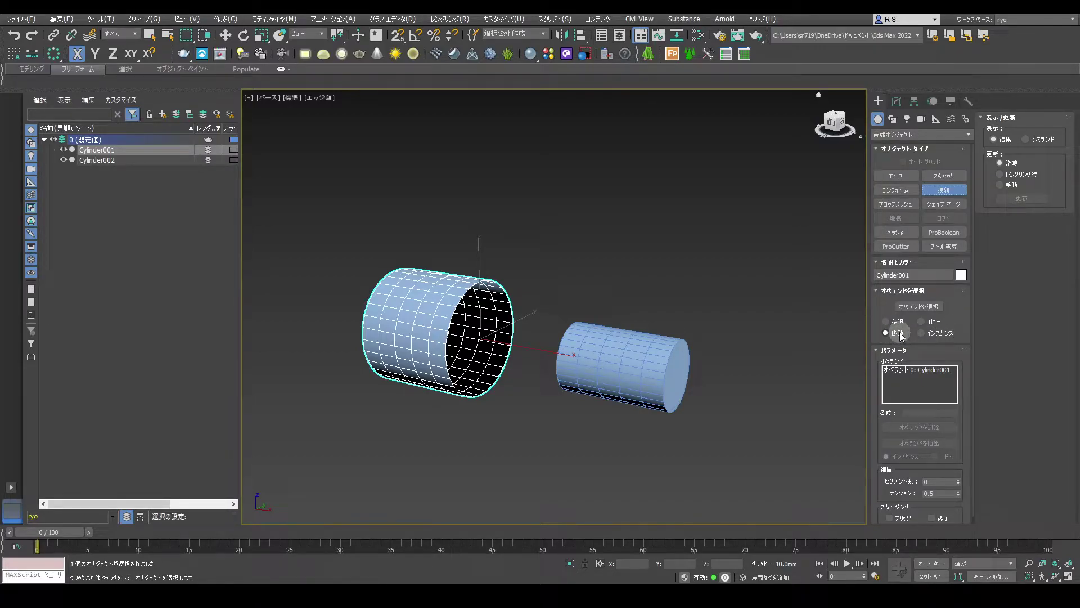
drag(924, 336, 918, 309)
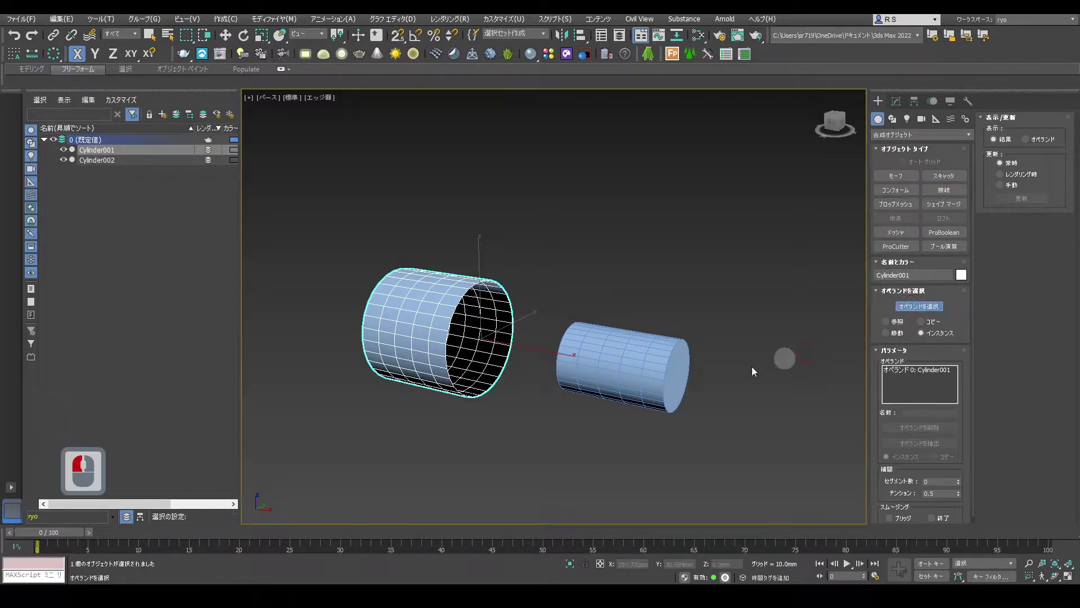
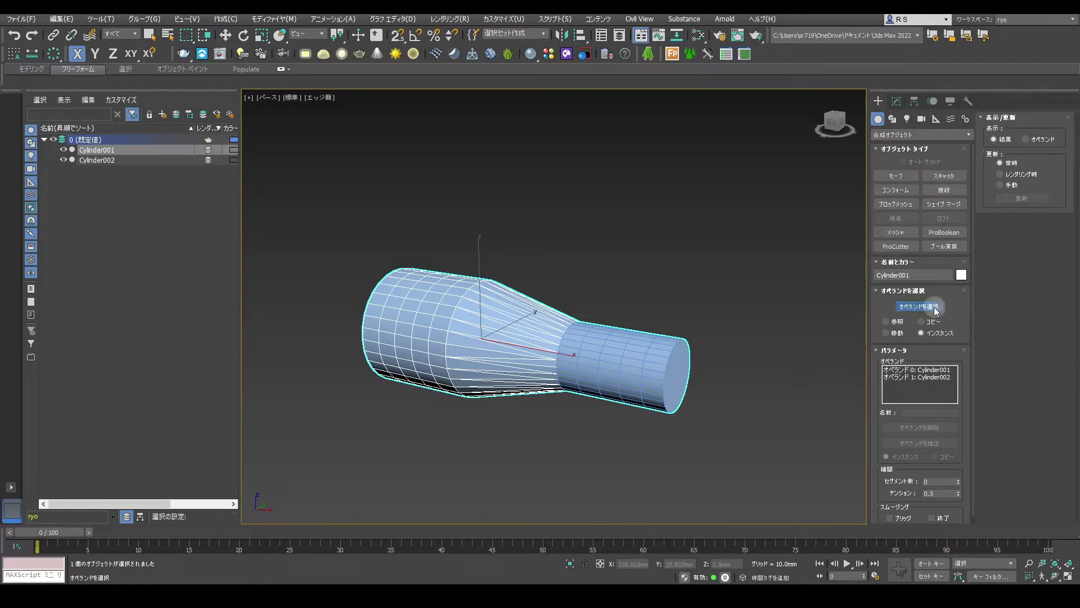
- Raise the bridge to 25 segments with tension 1.81 and show plain smooth shading
click(936, 311)
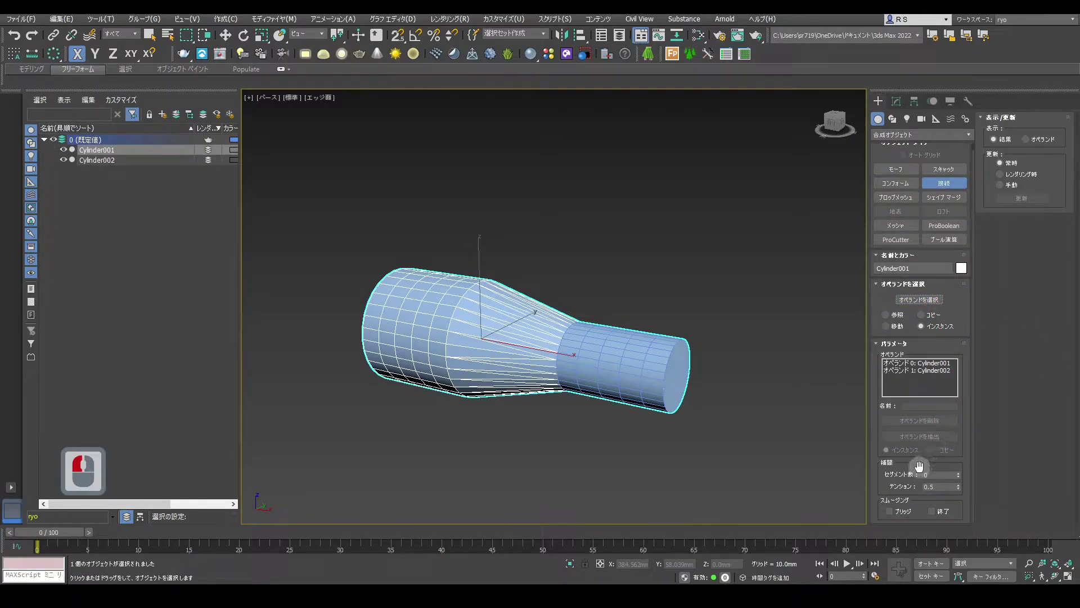
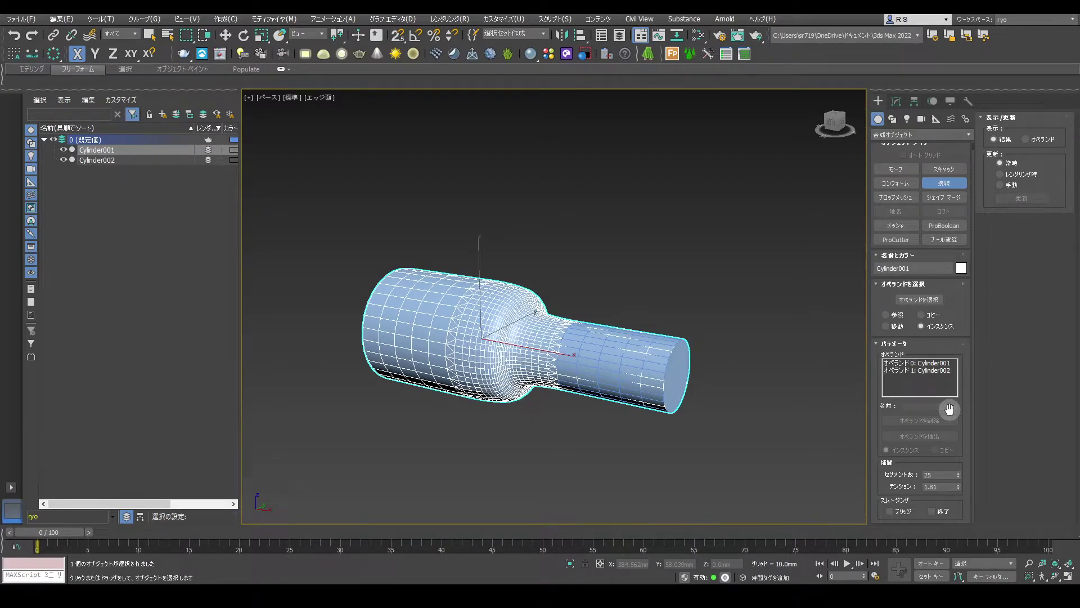
middle_click(588, 334)
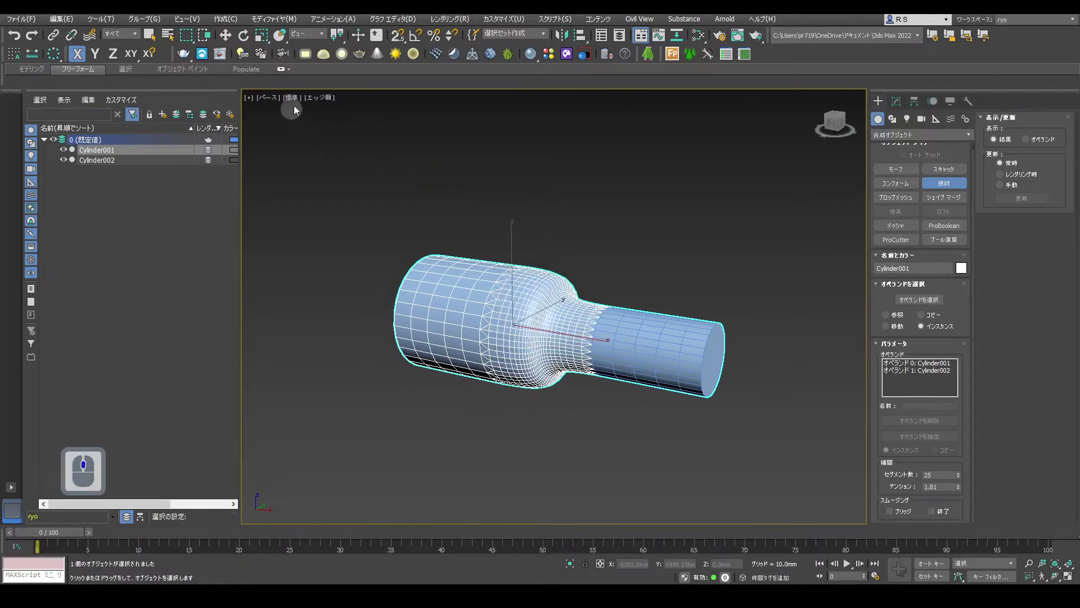
click(349, 126)
click(366, 241)
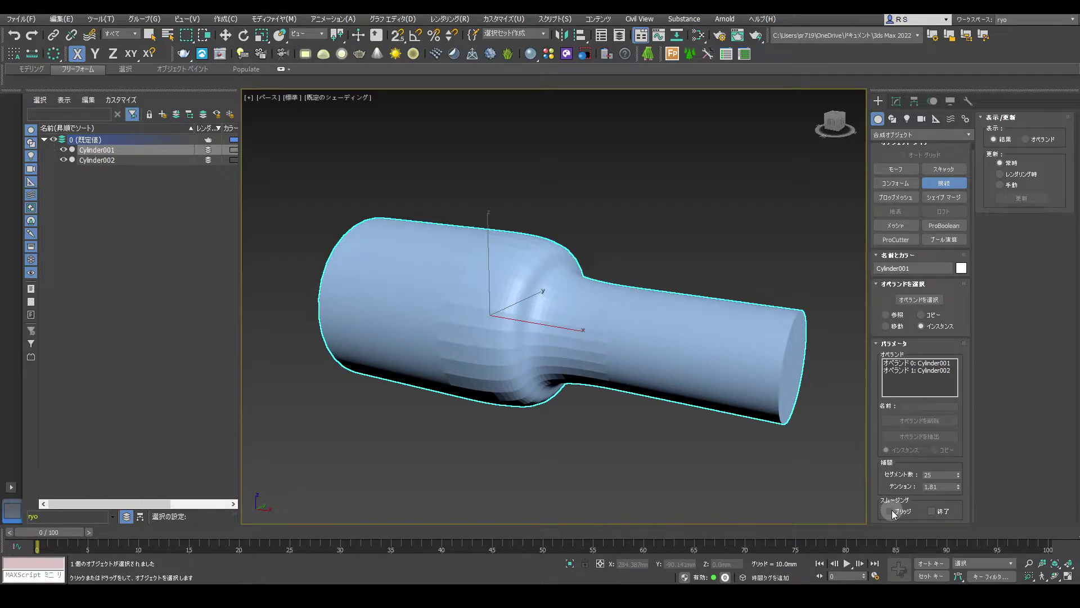
- Enable Smoothing on both Bridge and Ends, then finish creating the Connect object
click(897, 516)
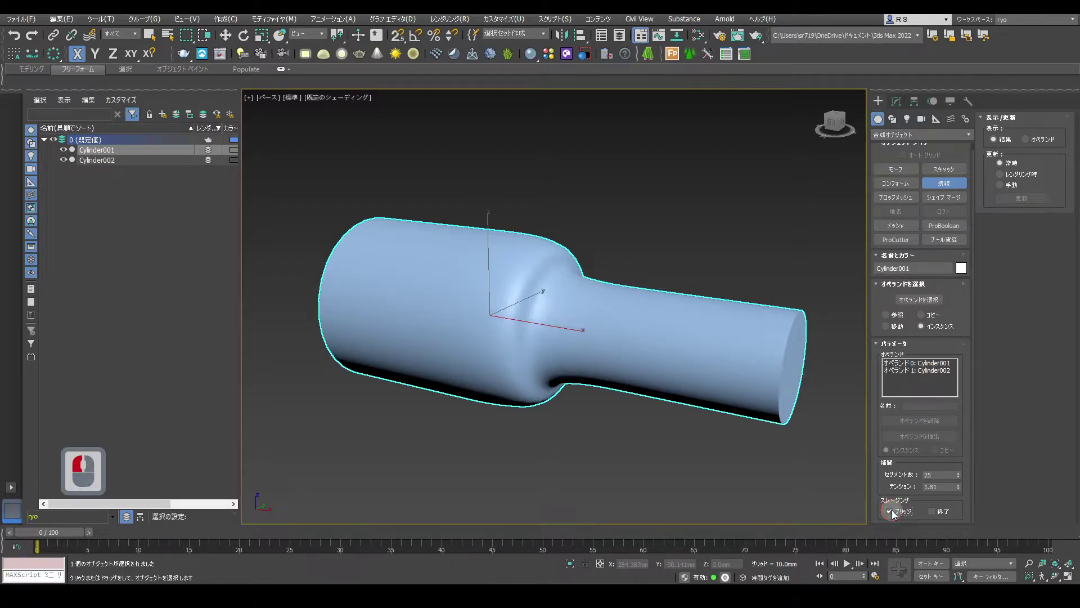
click(897, 516)
click(897, 516)
click(897, 516)
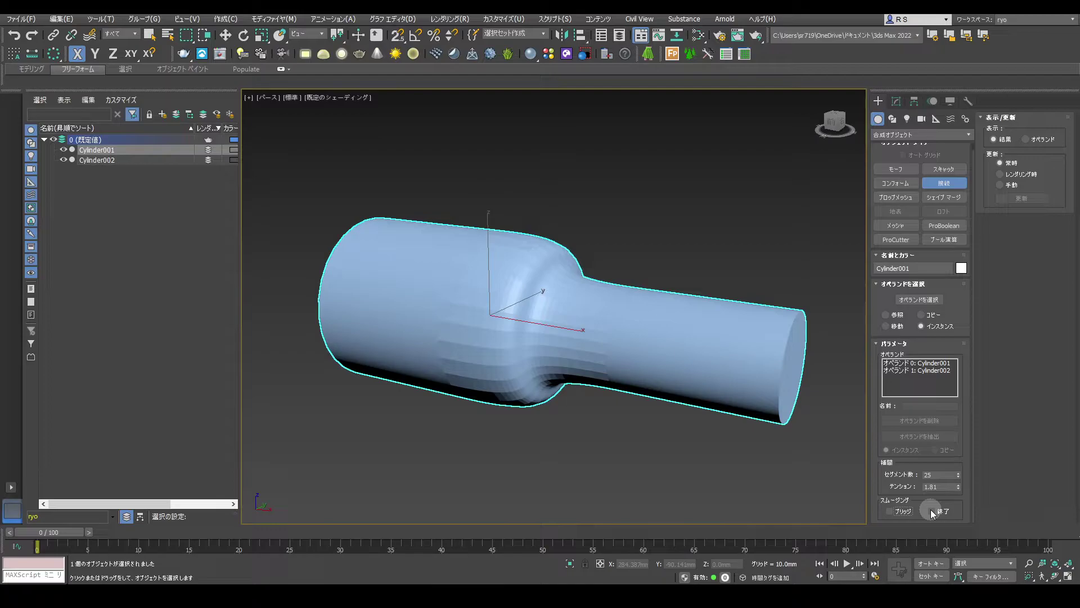
click(936, 515)
click(935, 515)
click(935, 516)
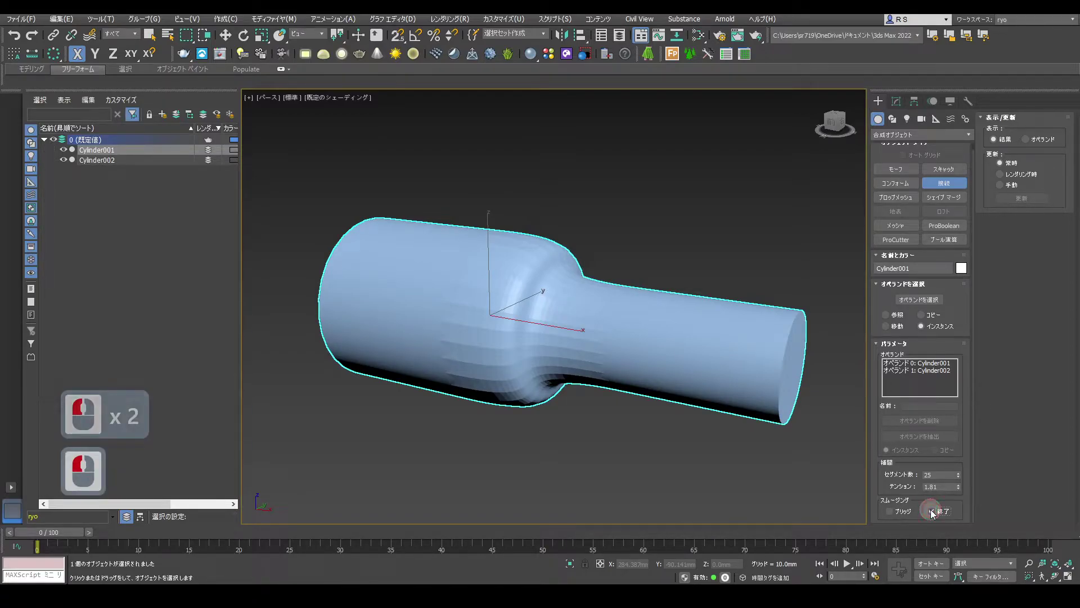
click(910, 517)
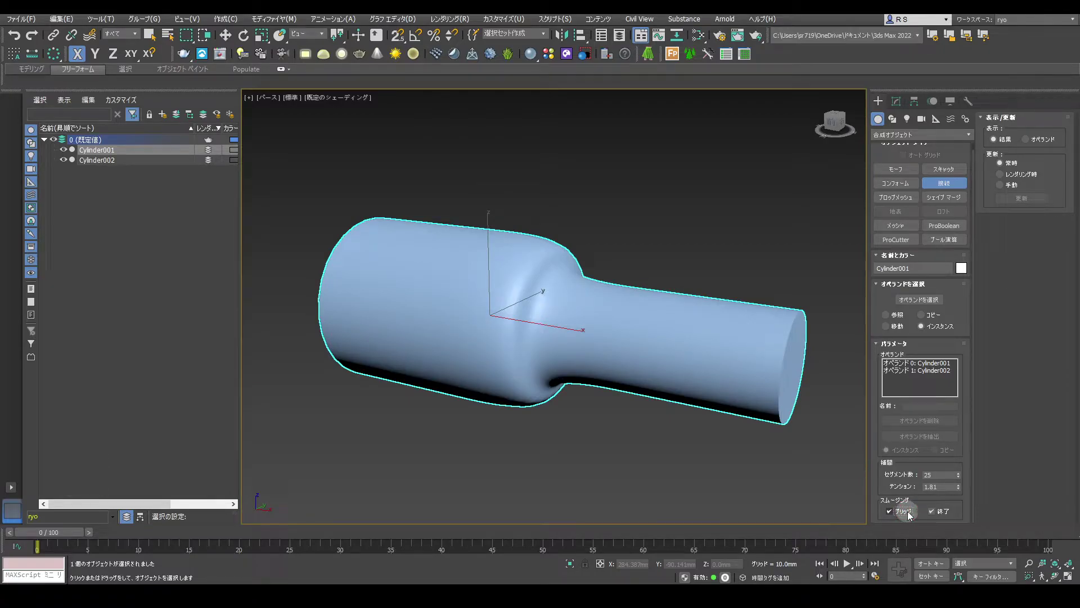
right_click(778, 251)
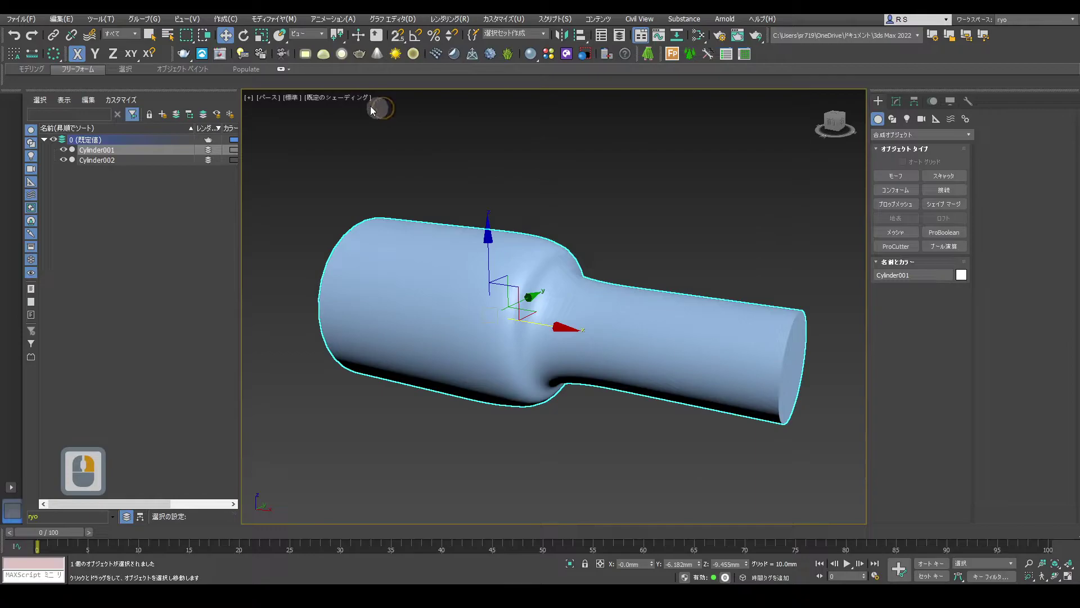
- Show Edged Faces and move the narrow Cylinder002 below the bottle
click(355, 118)
click(359, 235)
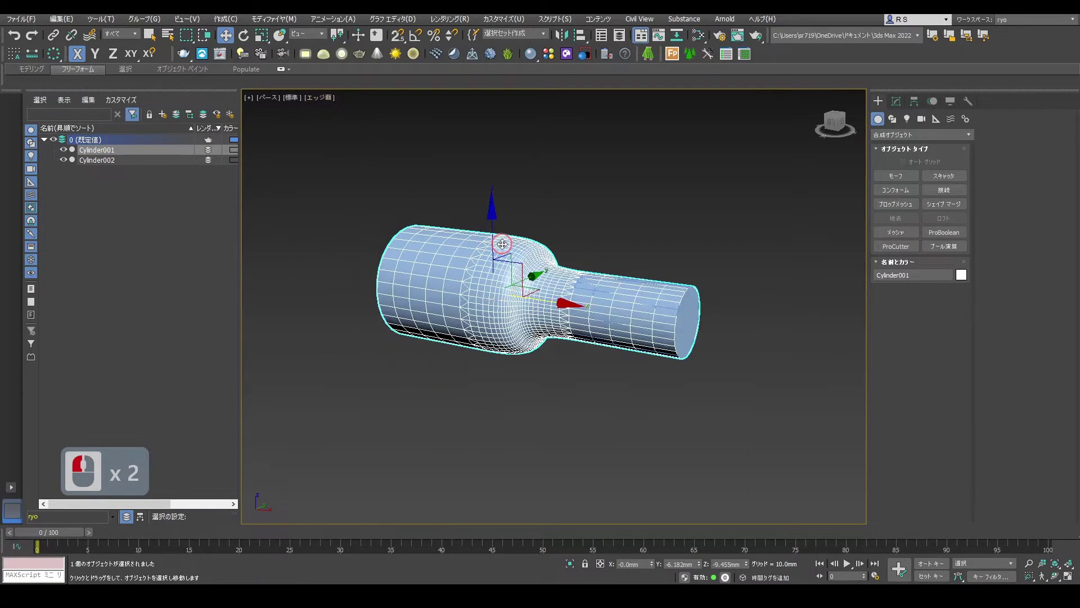
click(111, 168)
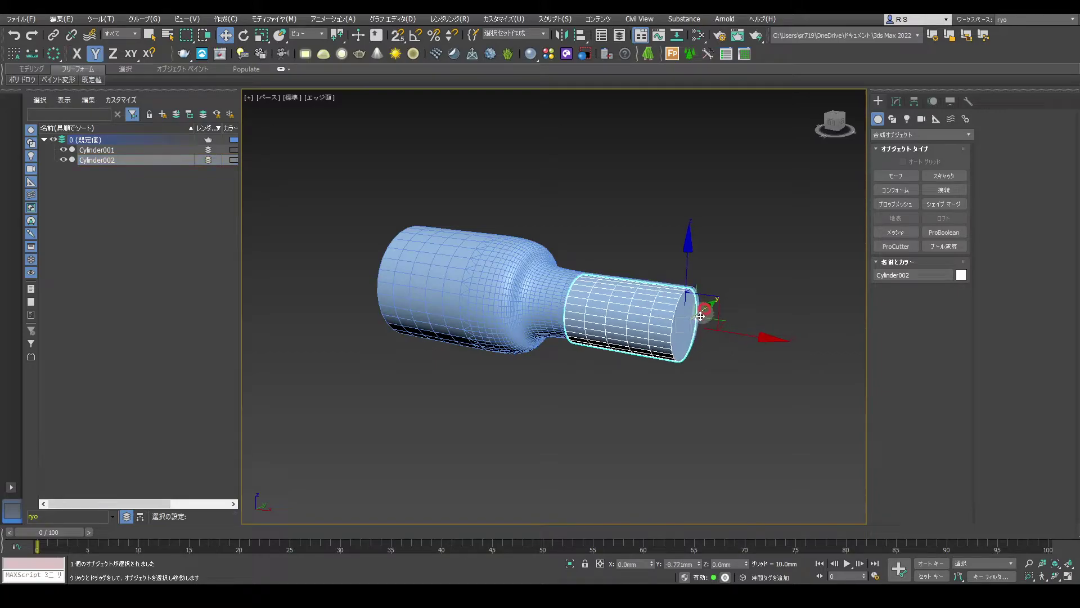
click(629, 413)
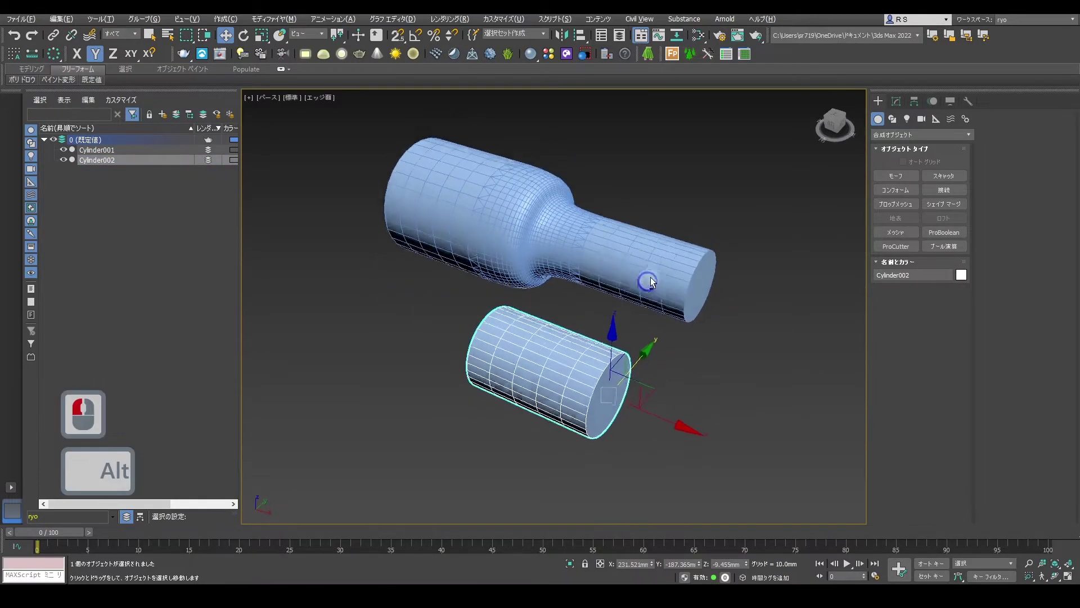
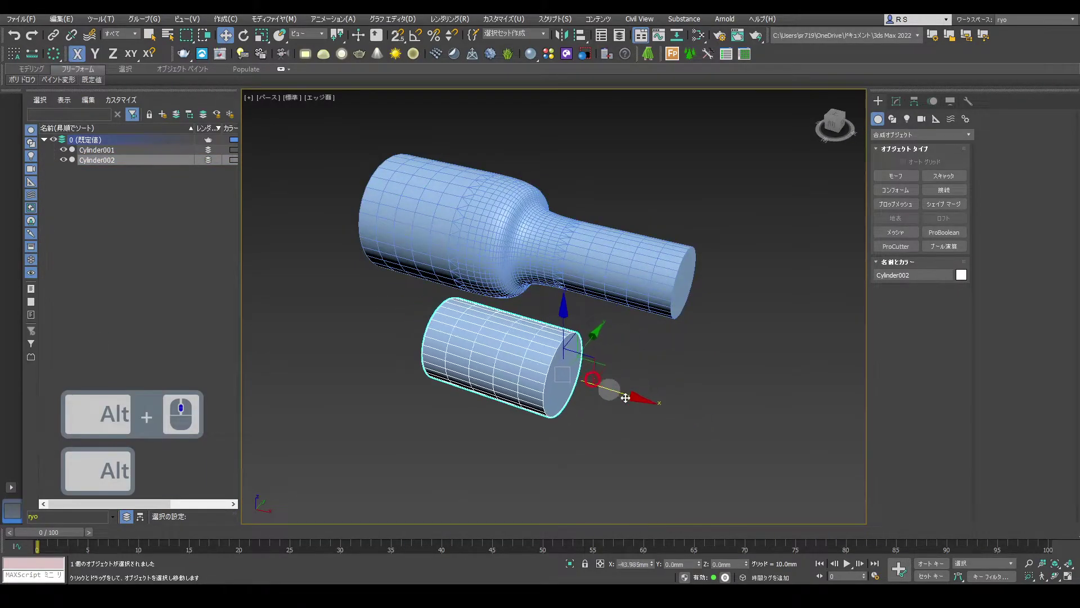
click(653, 417)
- Scale down the cylinder's whole mesh element so the bottle neck becomes slimmer
key(r)
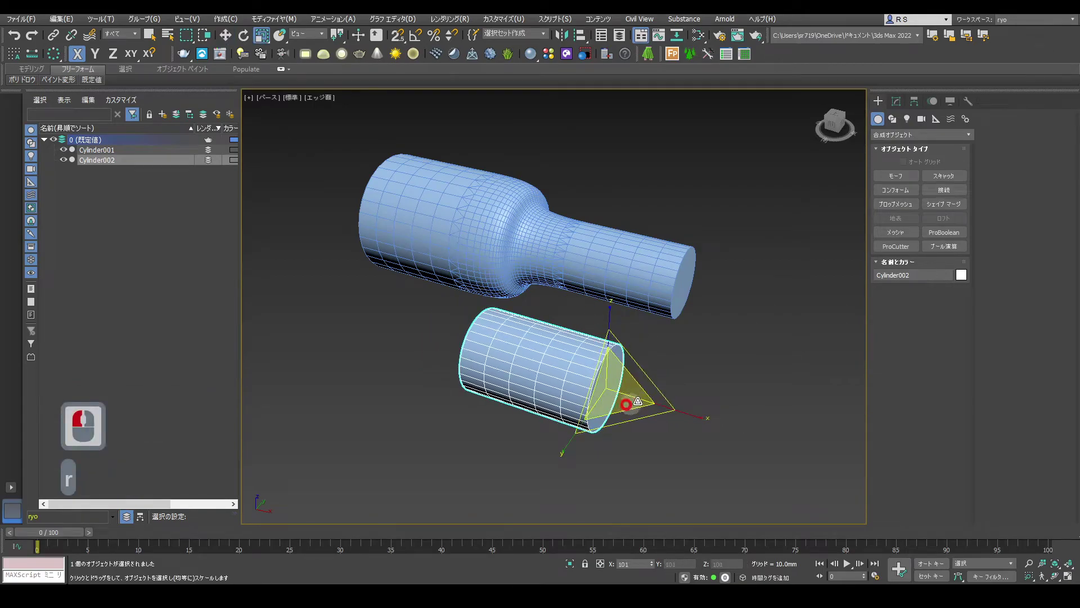
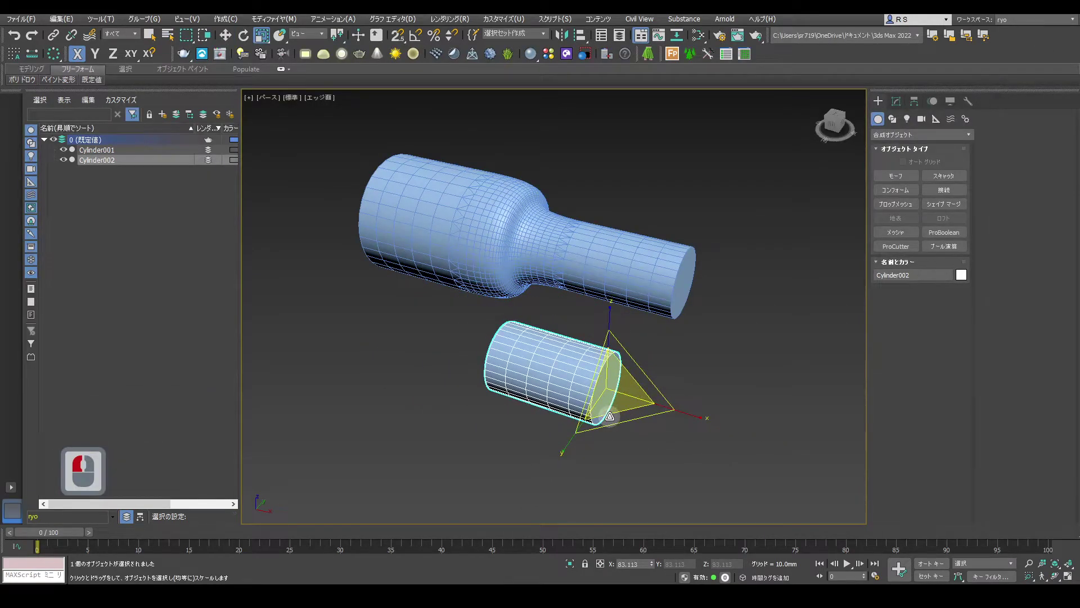
key(ctrl+z)
key(ctrl+z)
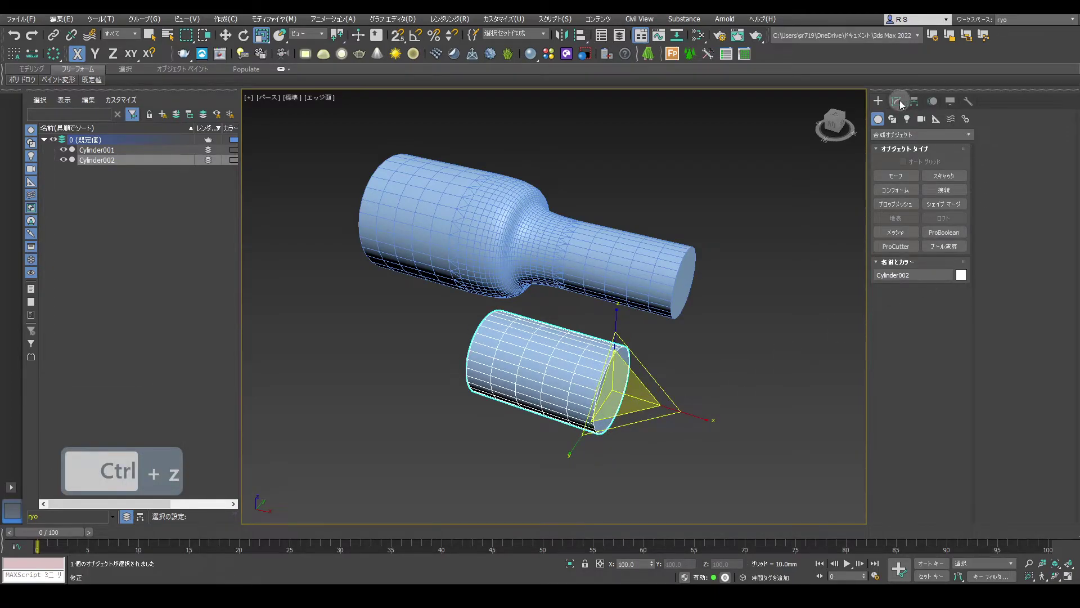
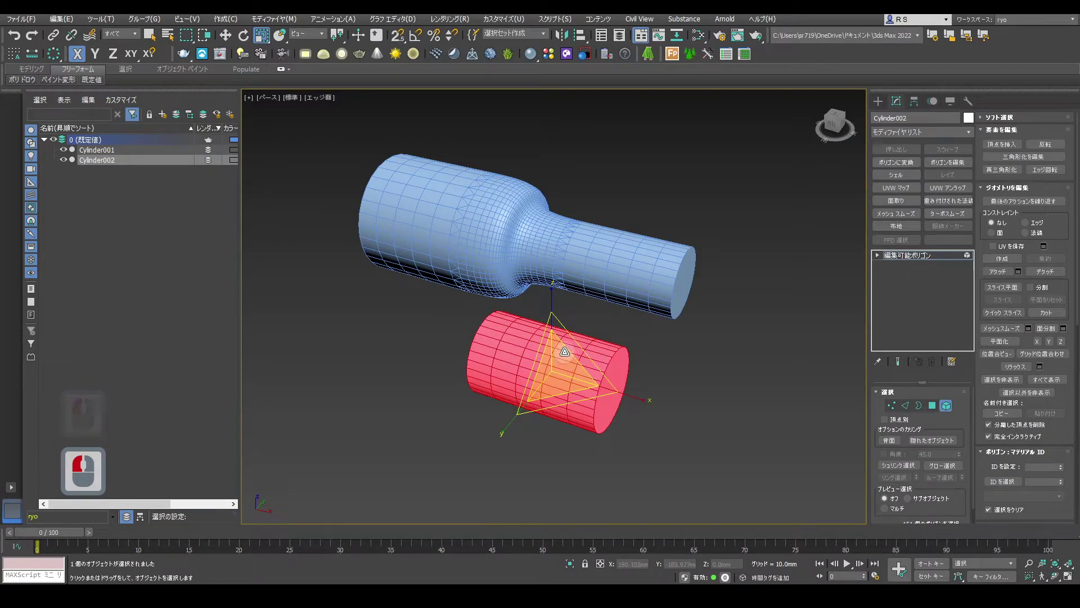
key(w)
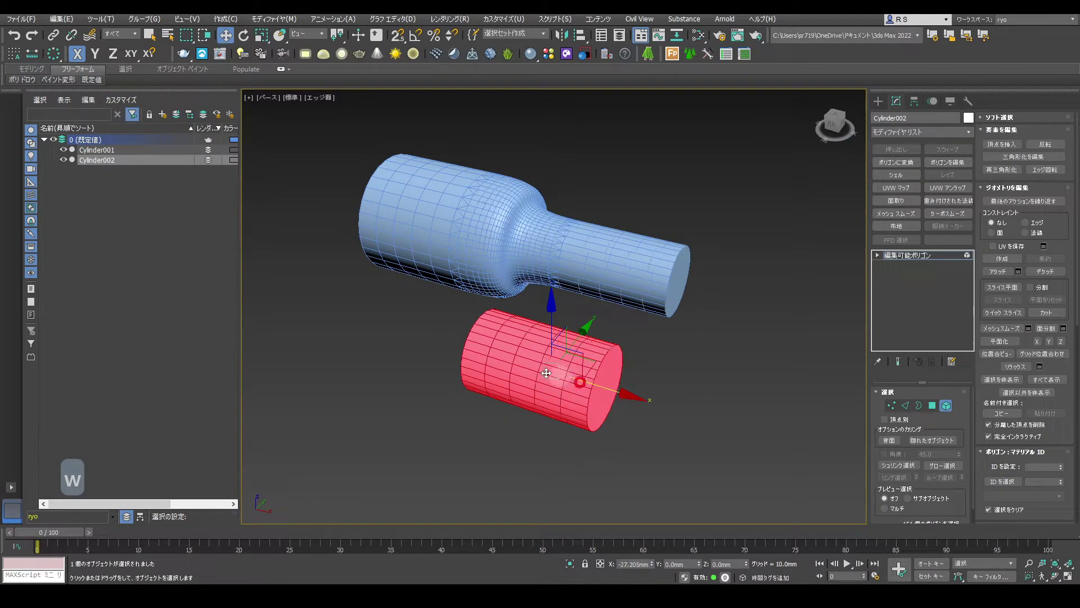
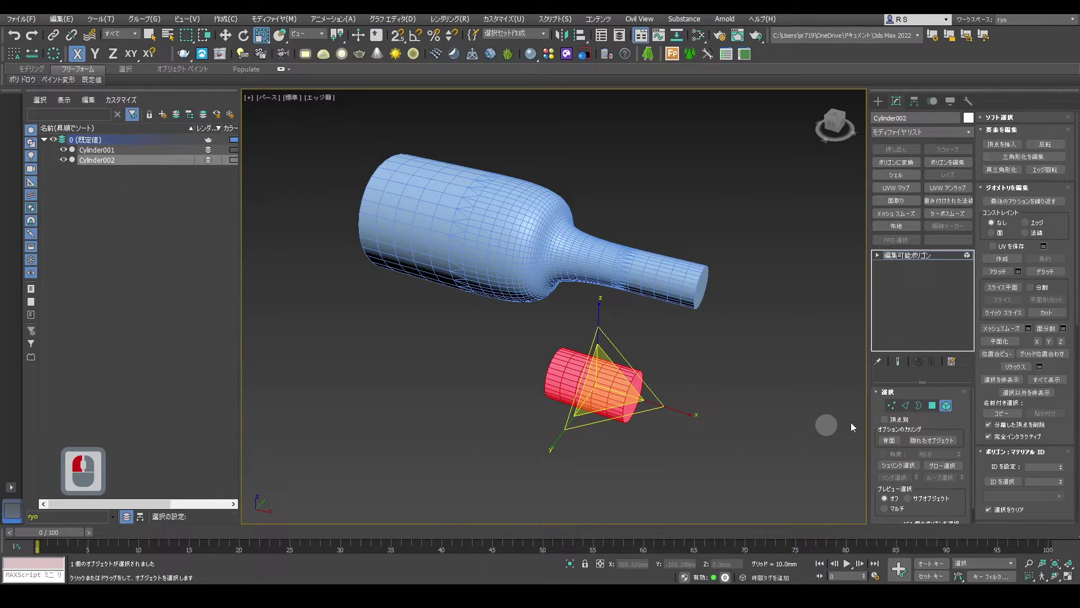
- Add a Taper modifier to Cylinder002 with Amount about 0.52
click(951, 412)
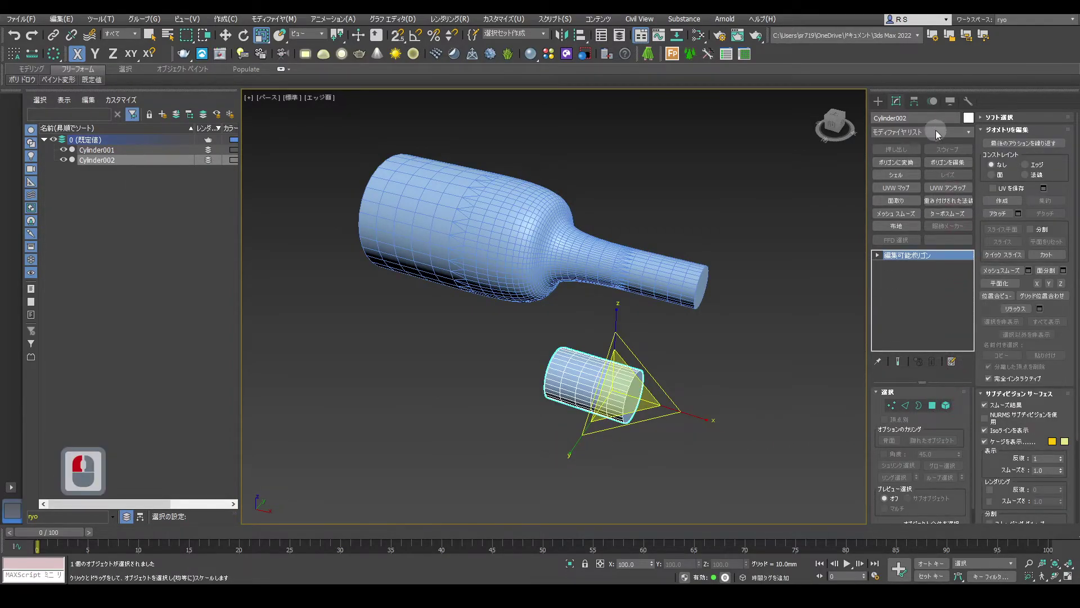
click(941, 136)
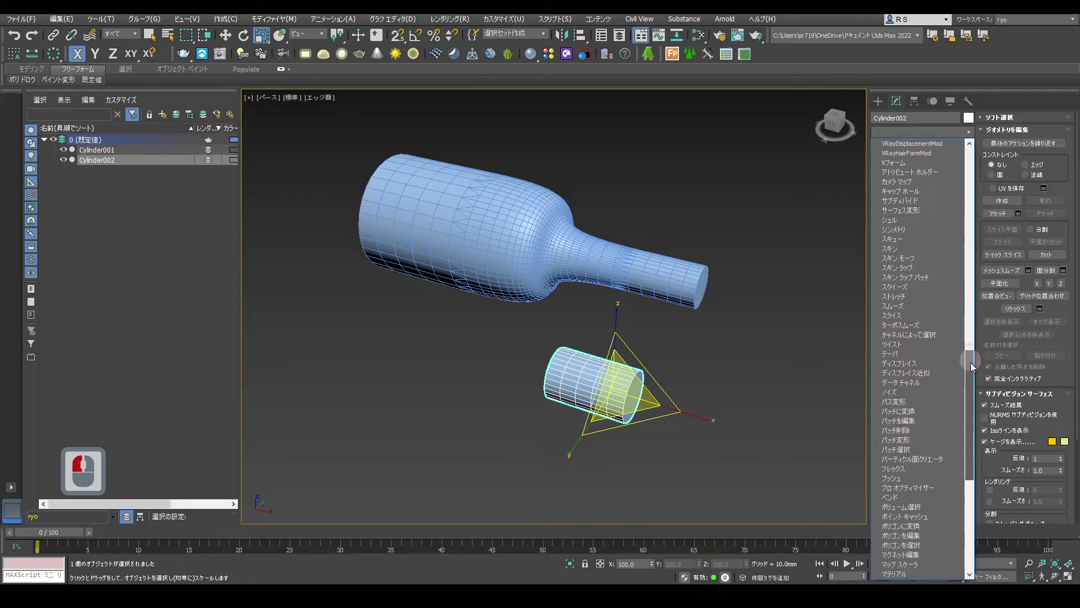
click(977, 379)
click(905, 313)
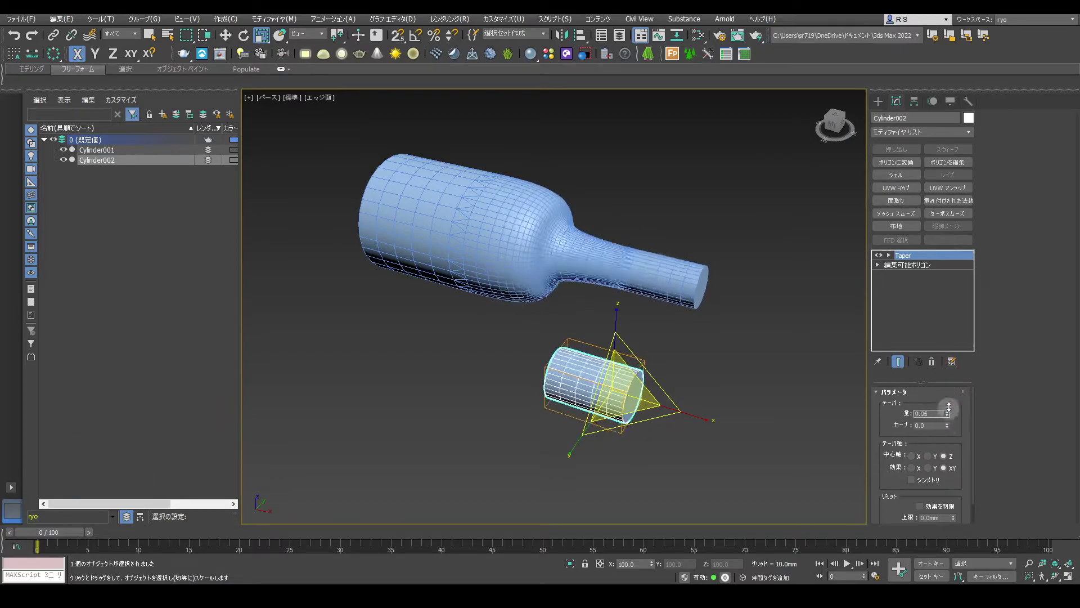
click(957, 390)
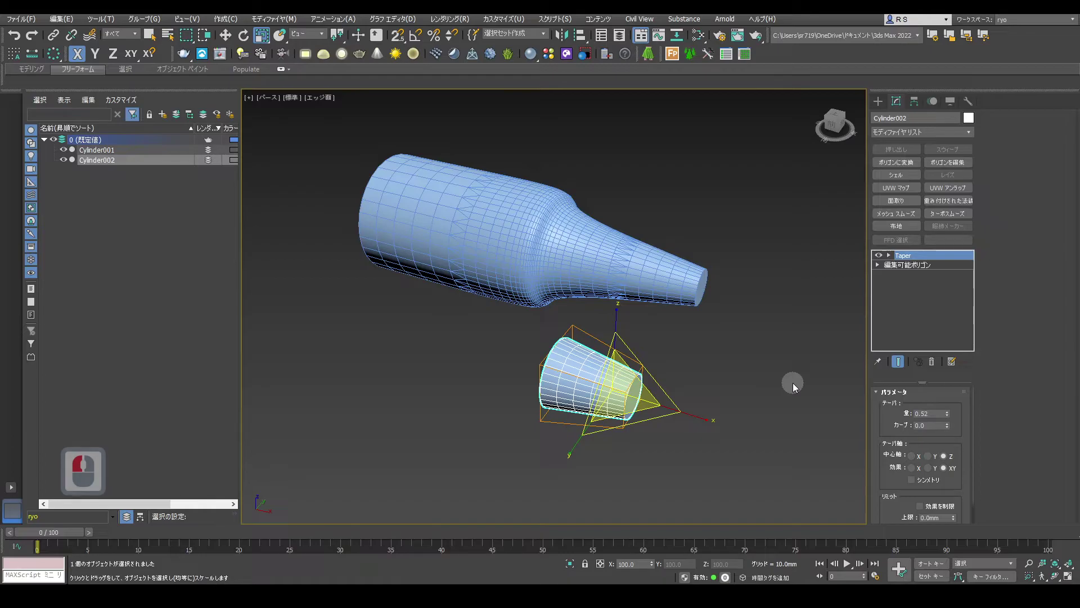
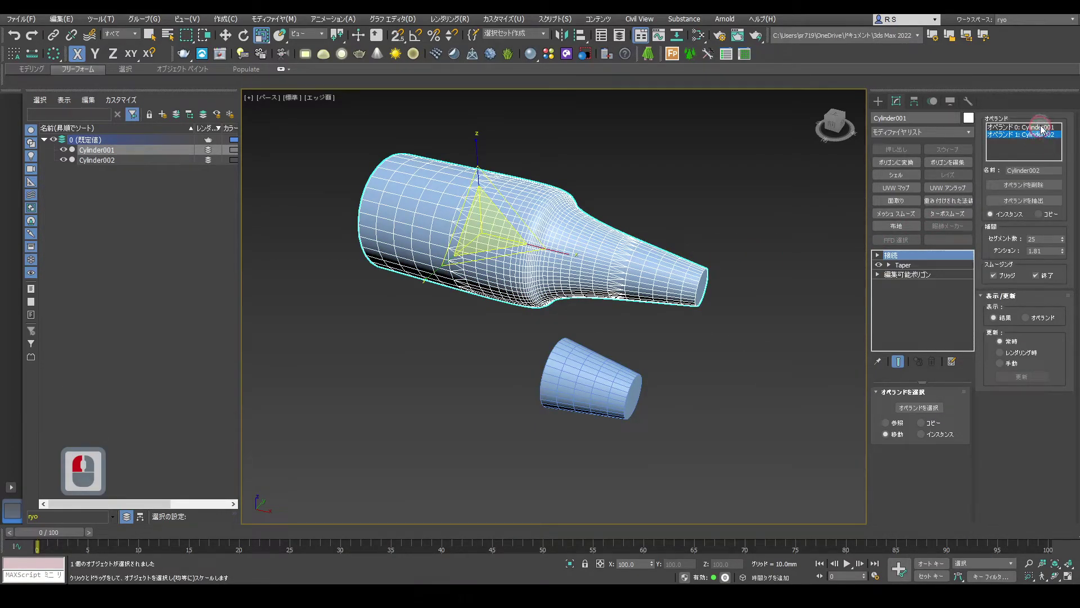
- Extract a Copy of Operand 0 as Cylinder003 and move it away from the bottle
click(1046, 132)
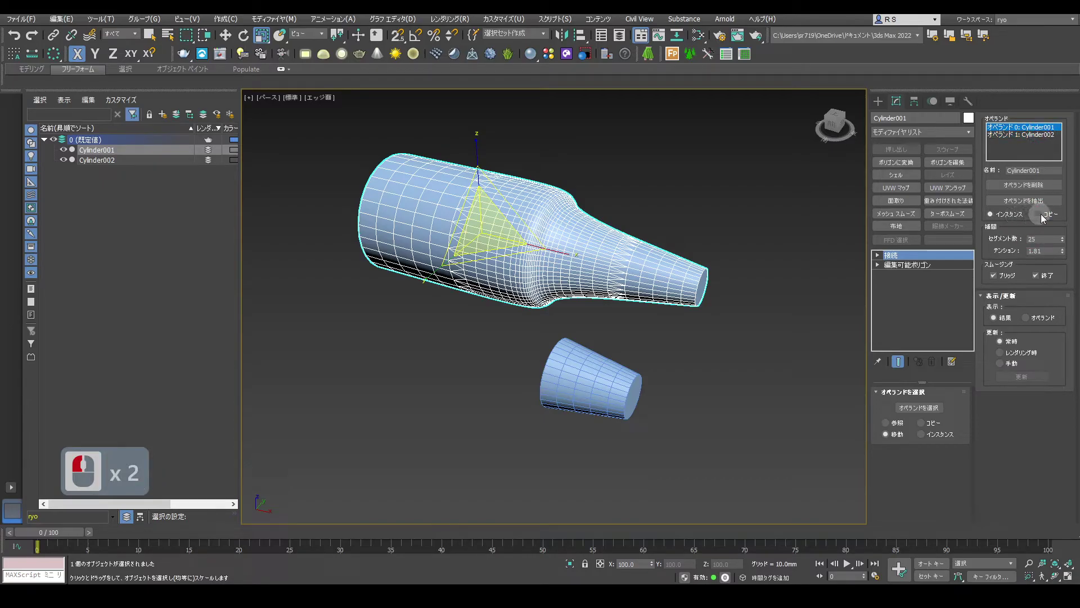
click(1043, 206)
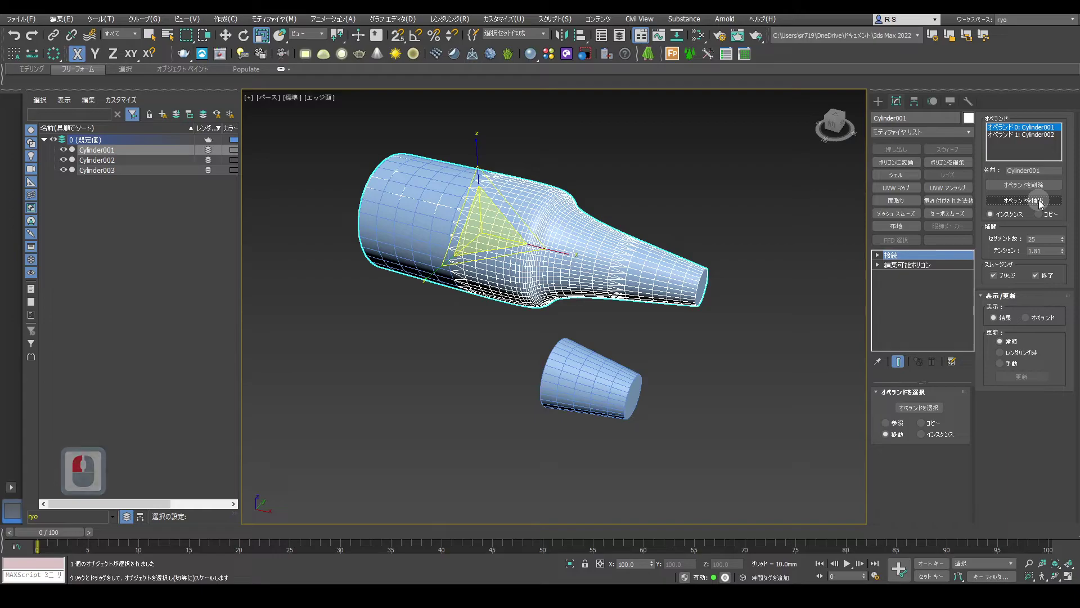
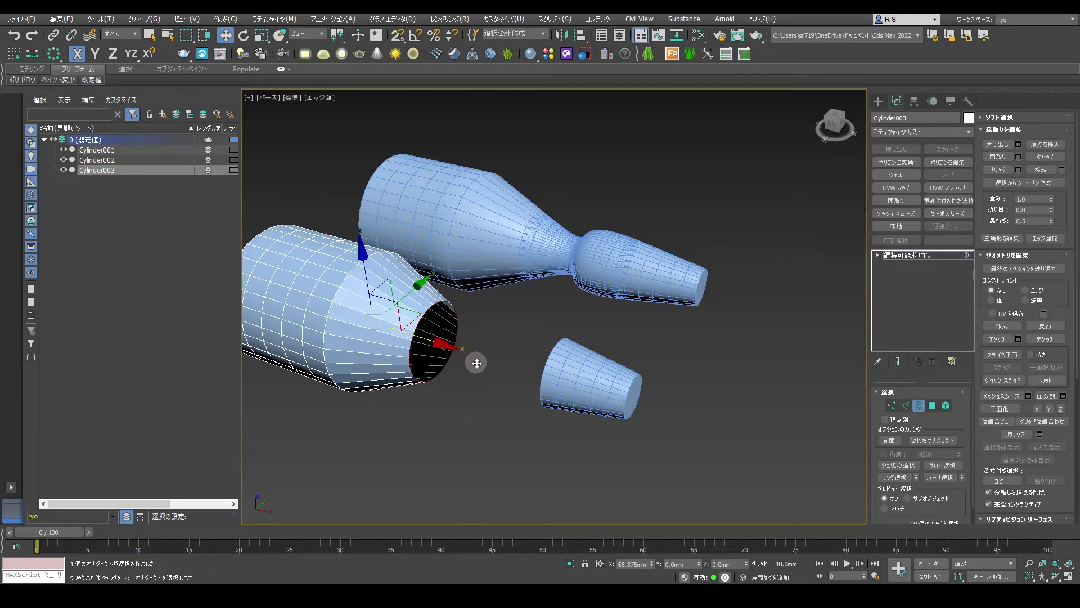
click(483, 366)
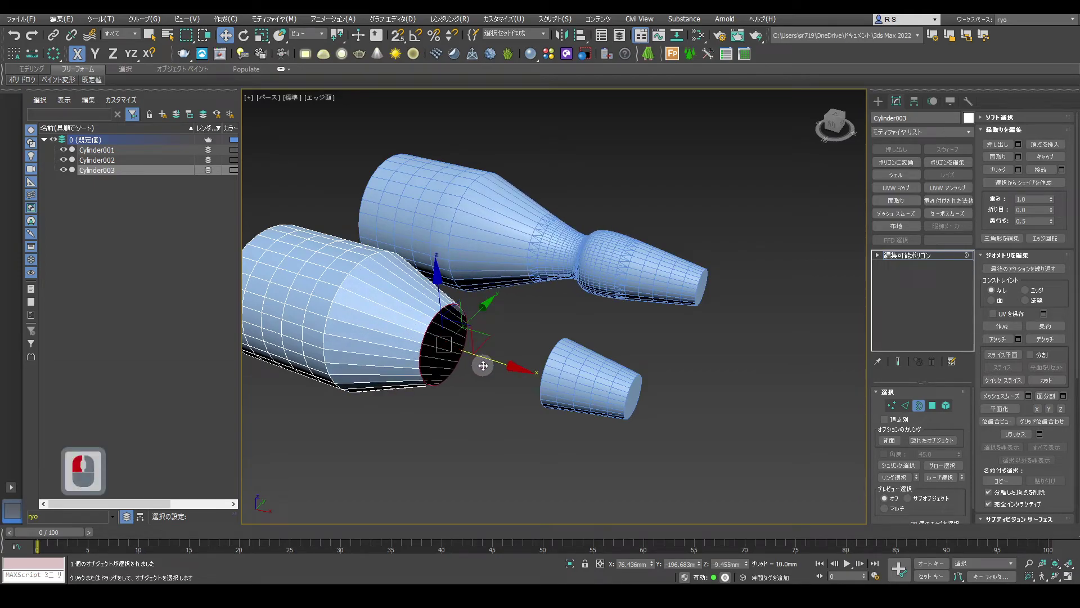